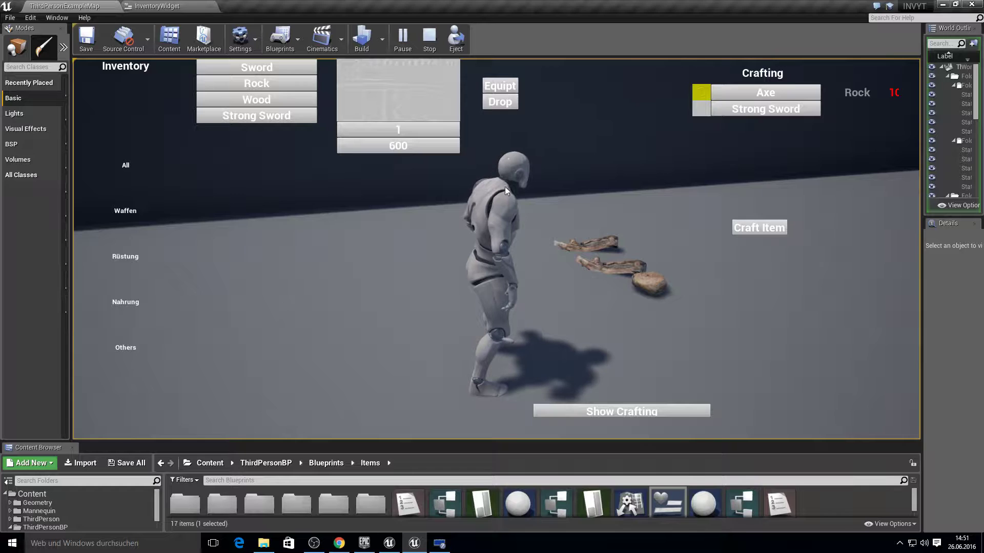
Exit Play In Editor and return to the MainInventory widget's event graph.
{"action": "left_click", "coordinate": [507, 516]}
{"action": "key", "text": "F10"}
{"action": "left_click", "coordinate": [438, 151]}
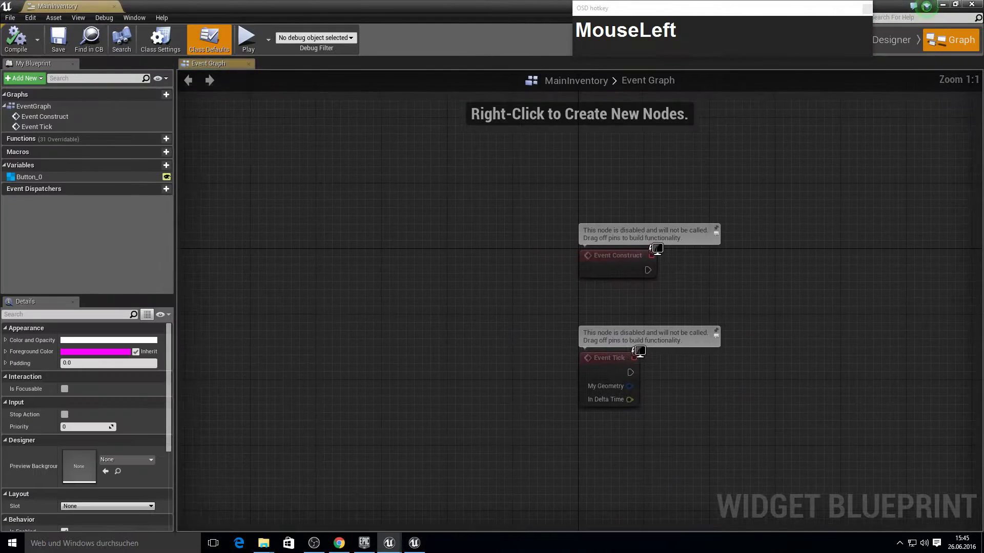
Add a Cast To ThirdPersonCharacter node driven by Event Construct.
{"action": "right_click", "coordinate": [760, 280]}
{"action": "left_click_drag", "start_coordinate": [475, 274], "coordinate": [580, 271]}
{"action": "type", "text": "cast_rto"}
{"action": "key", "text": "BackSpace"}
{"action": "type", "text": "Backspaceto_thrid_p"}
{"action": "key", "text": "BackSpace"}
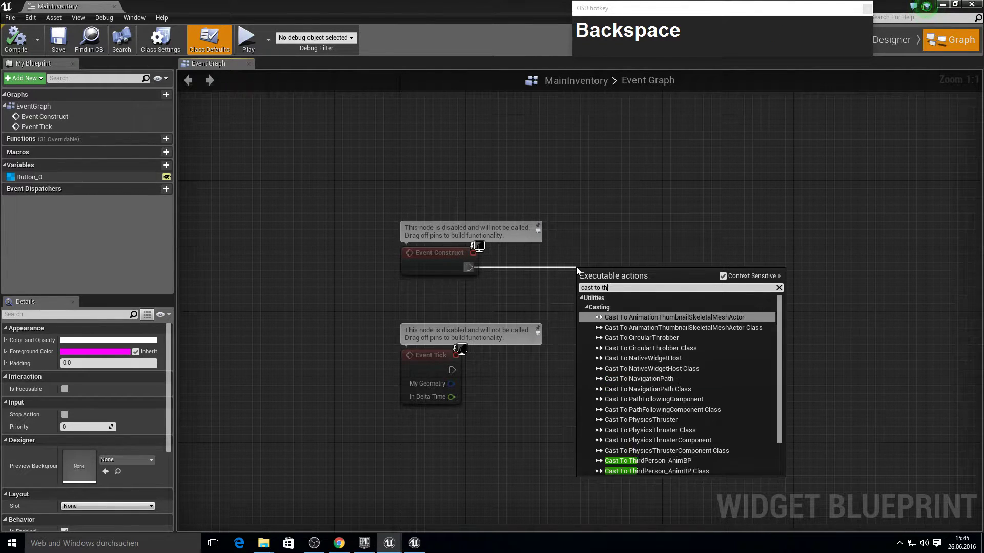
{"action": "type", "text": "Backspaceird"}
{"action": "key", "text": "Return"}
Promote the cast character's Inventory array to a new Inventory variable and set it.
{"action": "left_click_drag", "start_coordinate": [646, 304], "coordinate": [565, 286]}
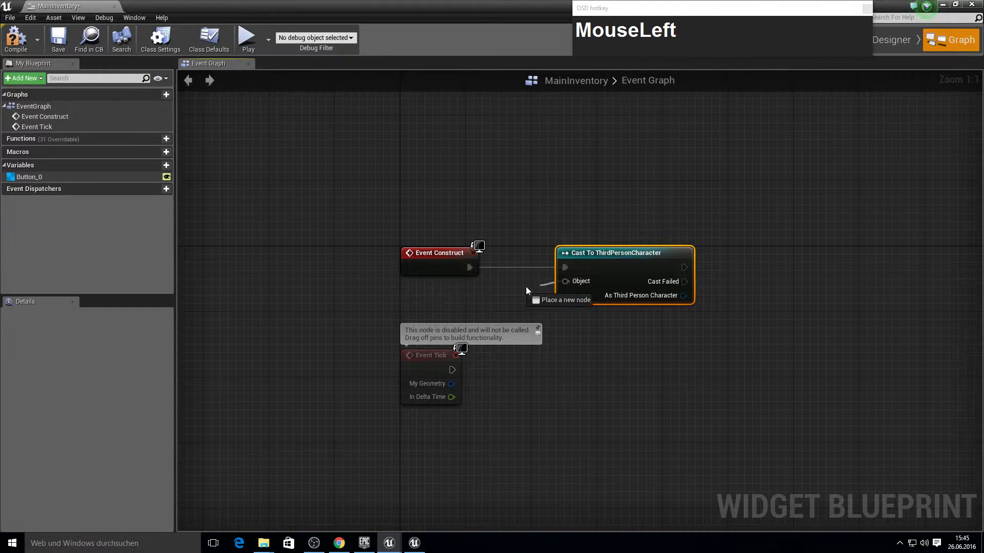
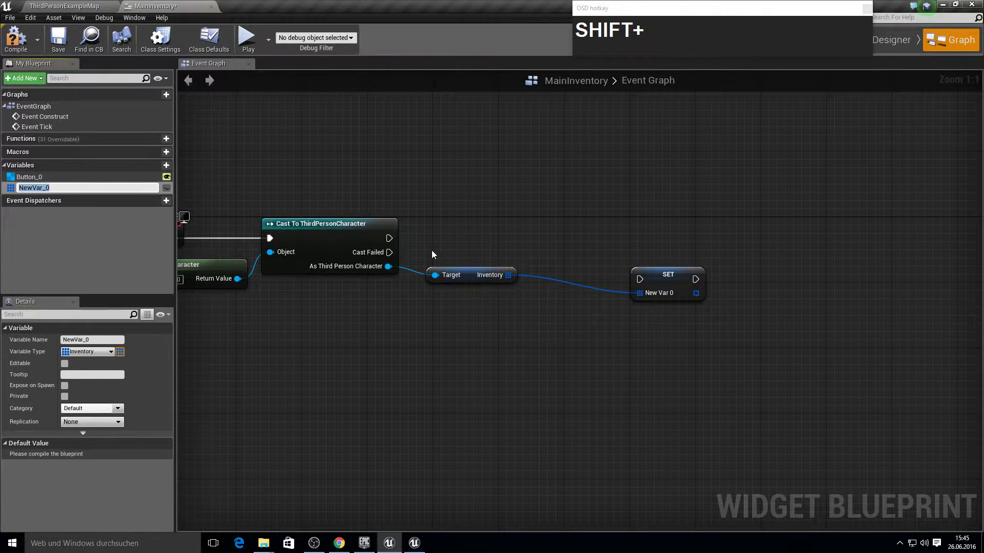
{"action": "type", "text": "Inventory"}
{"action": "key", "text": "Return"}
{"action": "left_click", "coordinate": [672, 286]}
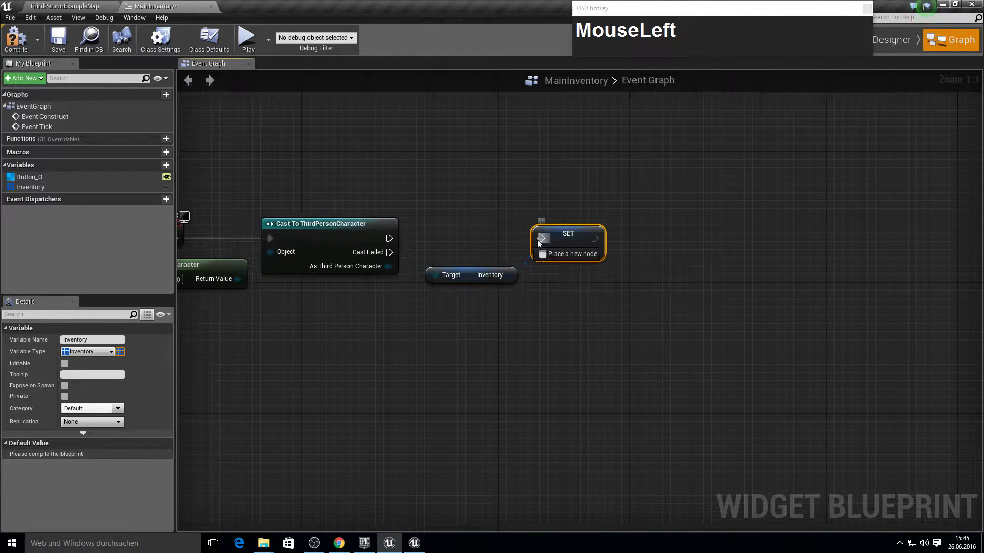
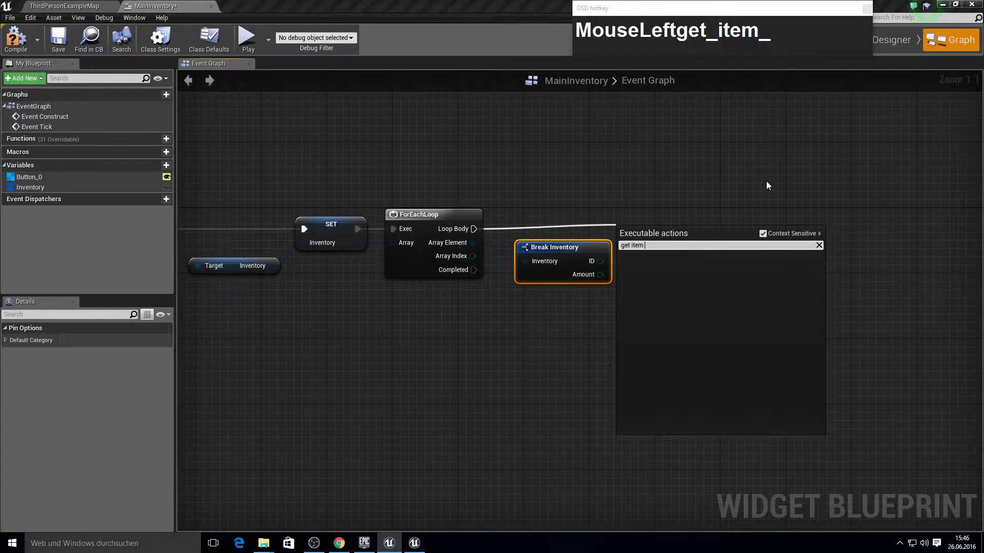
Add a Get Data Table Row Names node reading ItemDataTable and wire it into the flow.
{"action": "key", "text": "BackSpace"}
{"action": "key", "text": "Escape"}
{"action": "key", "text": "Tab"}
{"action": "key", "text": "F10"}
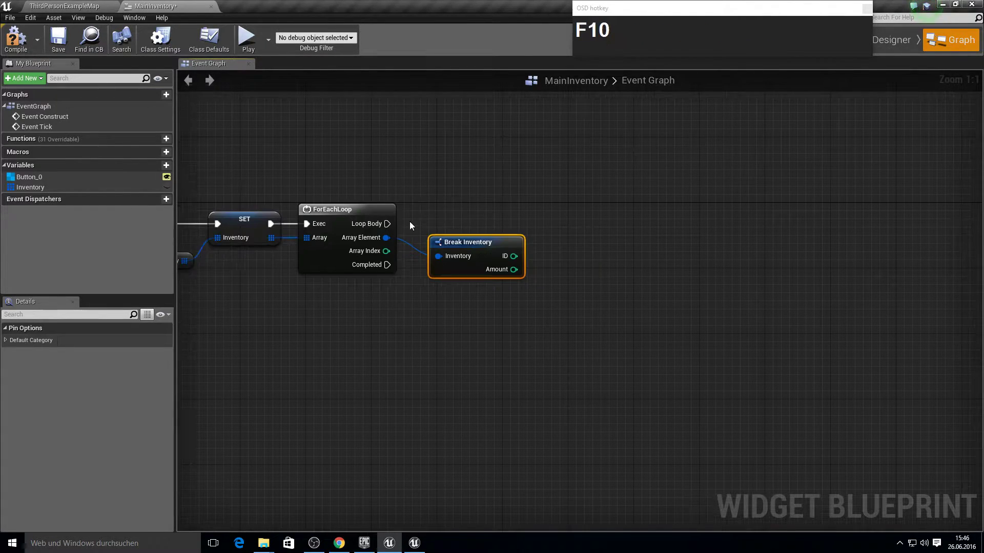
{"action": "left_click", "coordinate": [390, 228]}
{"action": "type", "text": "MouseLeftget_data"}
{"action": "key", "text": "Return"}
{"action": "left_click_drag", "start_coordinate": [595, 249], "coordinate": [596, 252]}
{"action": "right_click", "coordinate": [617, 292]}
{"action": "key", "text": "Tab"}
{"action": "left_click", "coordinate": [509, 200]}
Loop over the row names with a ForEachLoop feeding each element into Get Data Table Row.
{"action": "type", "text": "for_each_lo"}
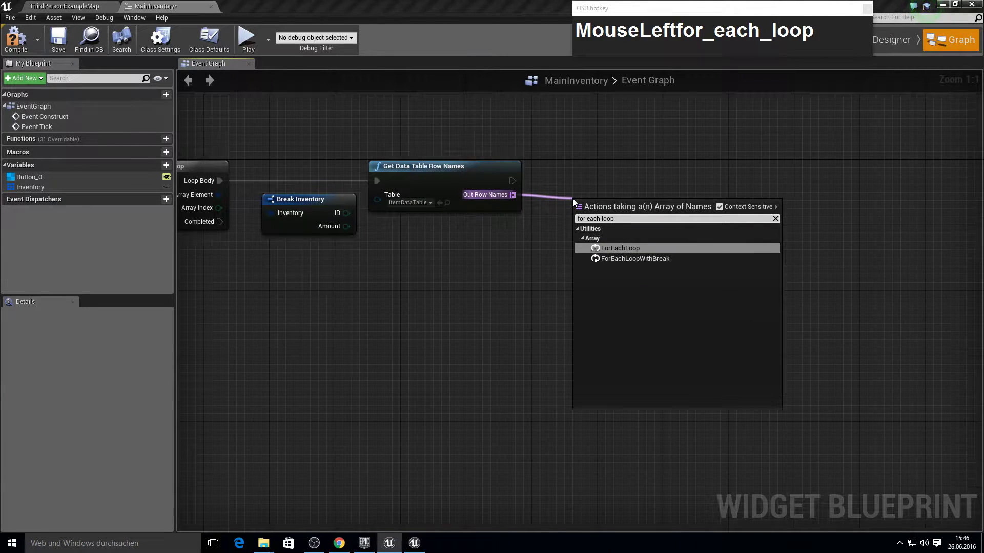
{"action": "key", "text": "Return"}
{"action": "left_click_drag", "start_coordinate": [585, 229], "coordinate": [663, 203]}
{"action": "type", "text": "get_data"}
{"action": "key", "text": "Return"}
{"action": "left_click_drag", "start_coordinate": [701, 248], "coordinate": [705, 145]}
Break each found row's ItemData and compare its ID with the inventory ID in an equality node.
{"action": "key", "text": "F10"}
{"action": "right_click", "coordinate": [749, 127]}
{"action": "left_click", "coordinate": [709, 208]}
{"action": "type", "text": "MouseLeftbrea"}
{"action": "key", "text": "Return"}
{"action": "left_click_drag", "start_coordinate": [778, 254], "coordinate": [854, 211]}
{"action": "key", "text": "shift+0"}
{"action": "key", "text": "shift+0"}
{"action": "key", "text": "Return"}
{"action": "left_click", "coordinate": [879, 254]}
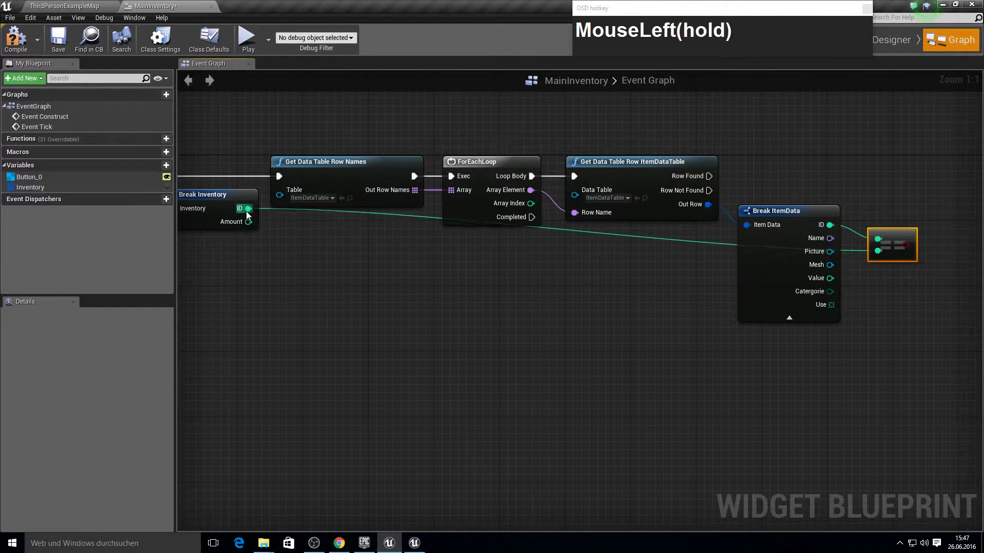
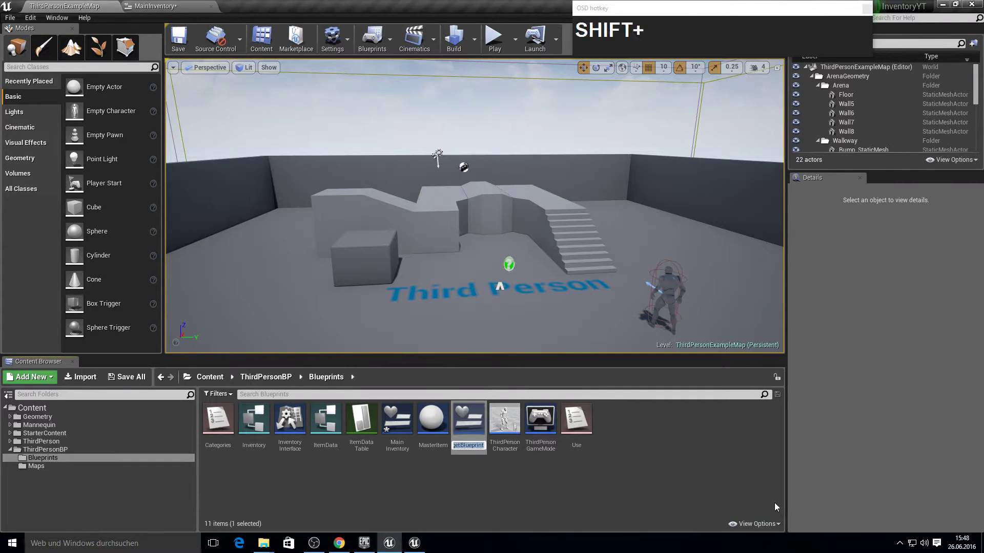
Name the new widget blueprint ItemName, correcting the misspelling.
{"action": "type", "text": "ItemNaim"}
{"action": "key", "text": "BackSpace"}
{"action": "type", "text": "Backspaceme"}
{"action": "key", "text": "Return"}
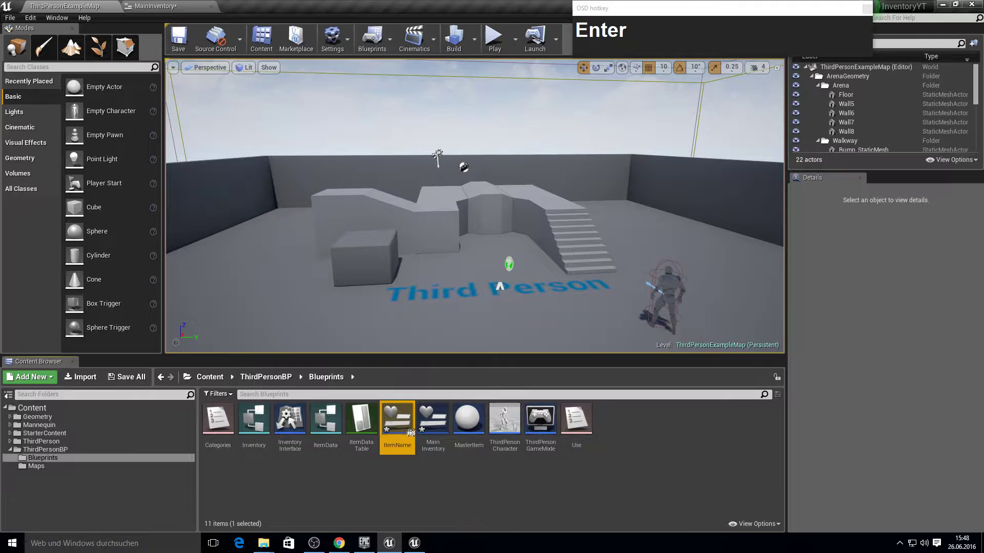
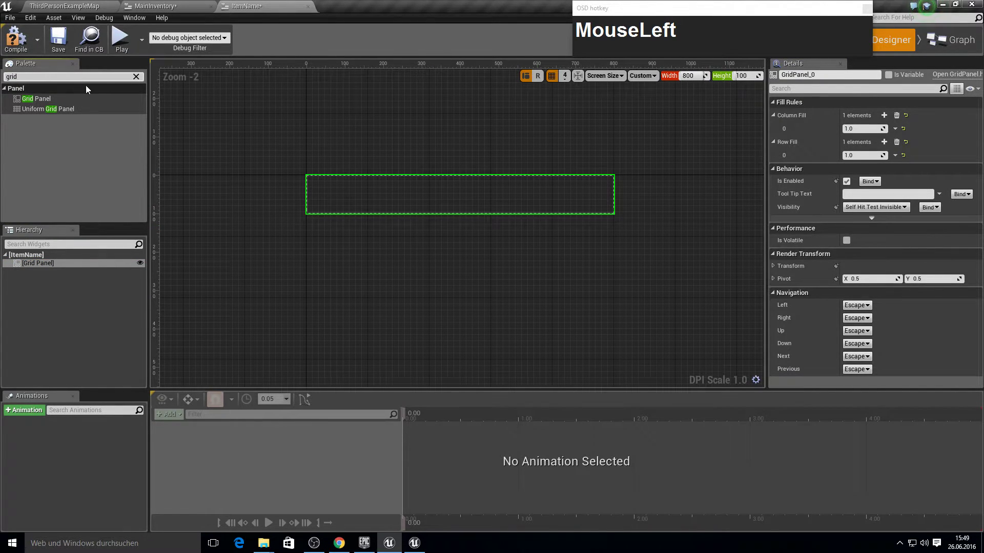
Add a Button to the grid panel containing a bold text block reading Name.
{"action": "type", "text": "MouseLeftbut"}
{"action": "left_click", "coordinate": [111, 100]}
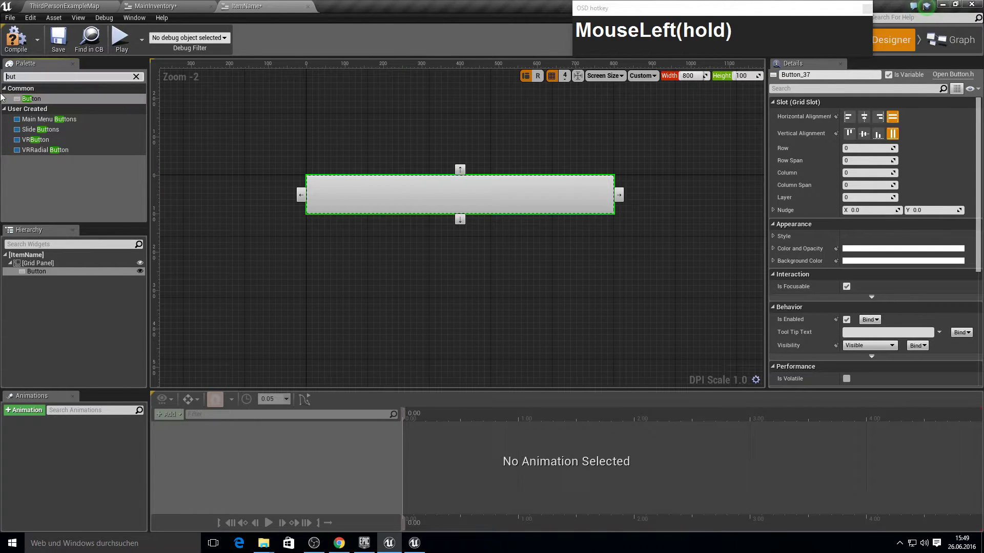
{"action": "key", "text": "Delete"}
{"action": "key", "text": "Delete"}
{"action": "key", "text": "Delete"}
{"action": "key", "text": "Delete"}
{"action": "type", "text": "DelDelDelDeltext"}
{"action": "left_click", "coordinate": [40, 97]}
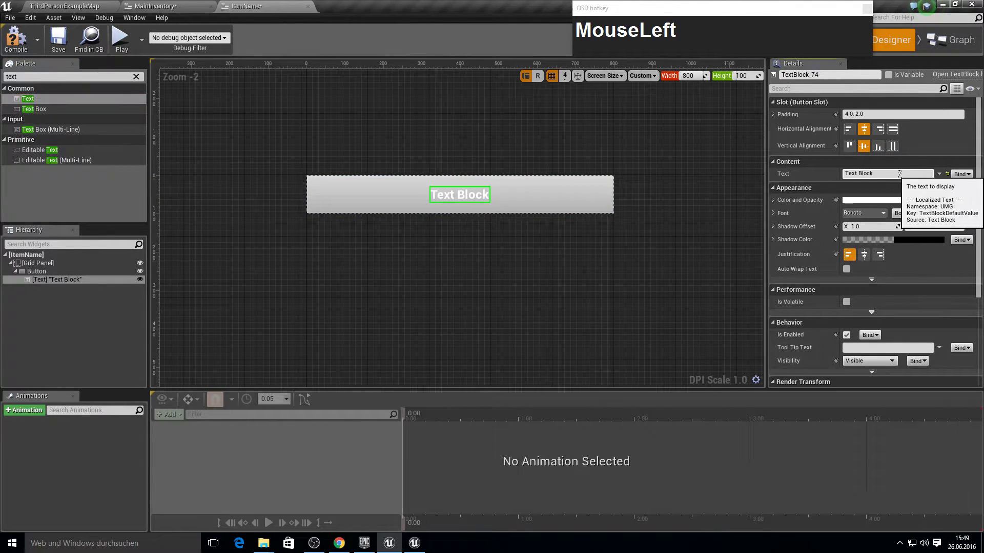
{"action": "type", "text": "Name"}
{"action": "key", "text": "Return"}
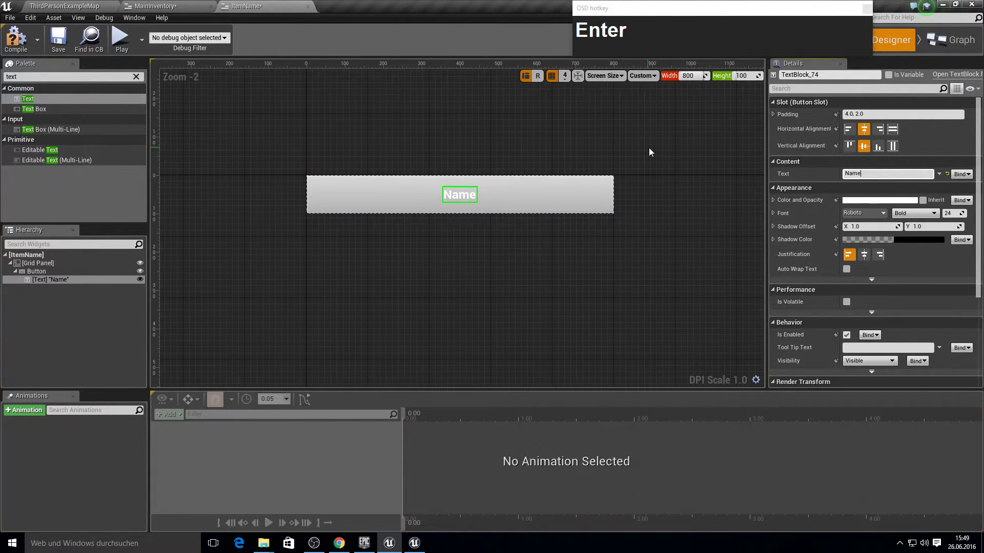
{"action": "left_click", "coordinate": [715, 172]}
Switch to ItemName's event graph and clear the default nodes.
{"action": "key", "text": "F10"}
{"action": "left_click", "coordinate": [954, 42]}
{"action": "key", "text": "Delete"}
{"action": "type", "text": "MouseLeftDel"}
{"action": "right_click", "coordinate": [608, 256]}
Add a custom event named ChangeItem and move it to the left of the graph.
{"action": "type", "text": "custome"}
{"action": "key", "text": "Return"}
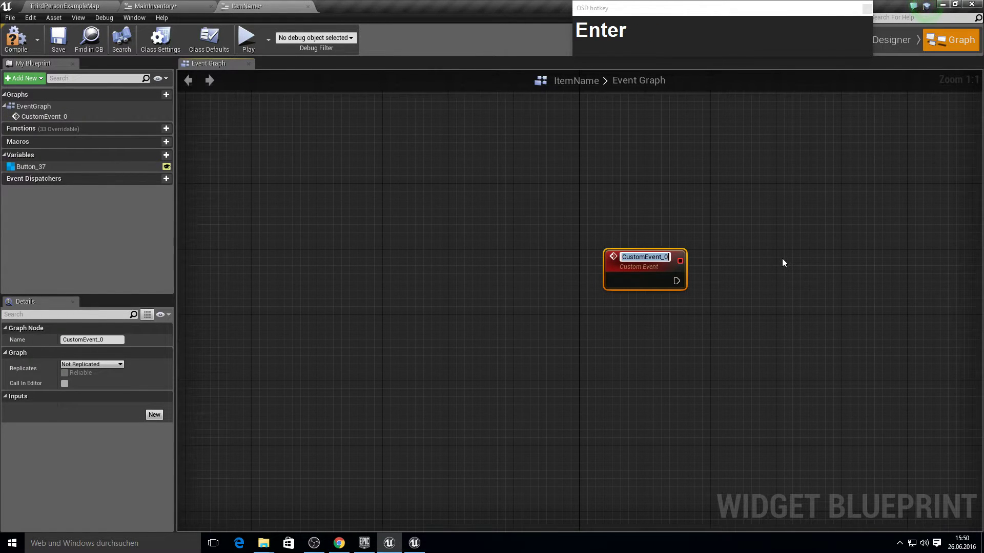
{"action": "key", "text": "F11"}
{"action": "key", "text": "F10"}
{"action": "type", "text": "Cha"}
{"action": "type", "text": "ge"}
{"action": "type", "text": "e"}
{"action": "key", "text": "Return"}
{"action": "left_click_drag", "start_coordinate": [730, 263], "coordinate": [449, 291]}
{"action": "left_click", "coordinate": [449, 291]}
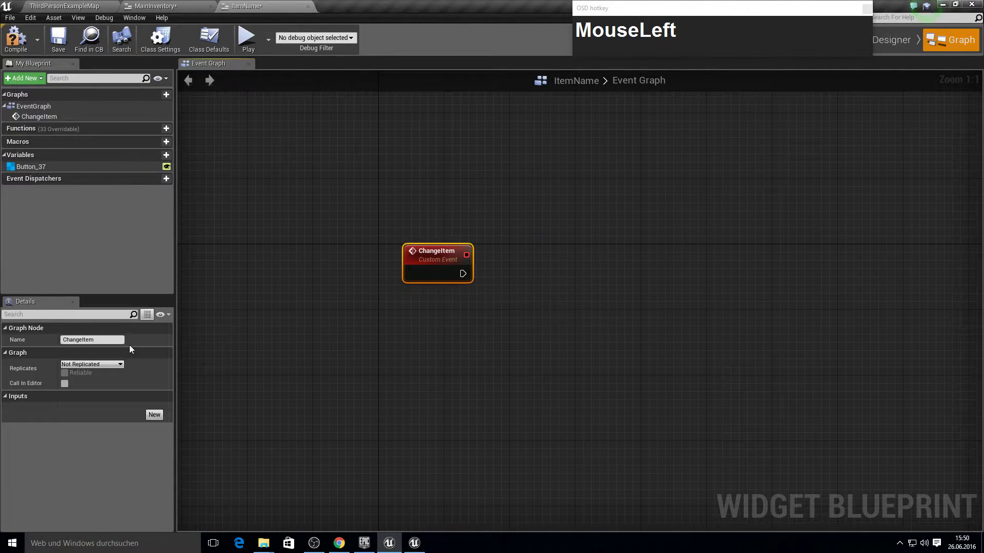
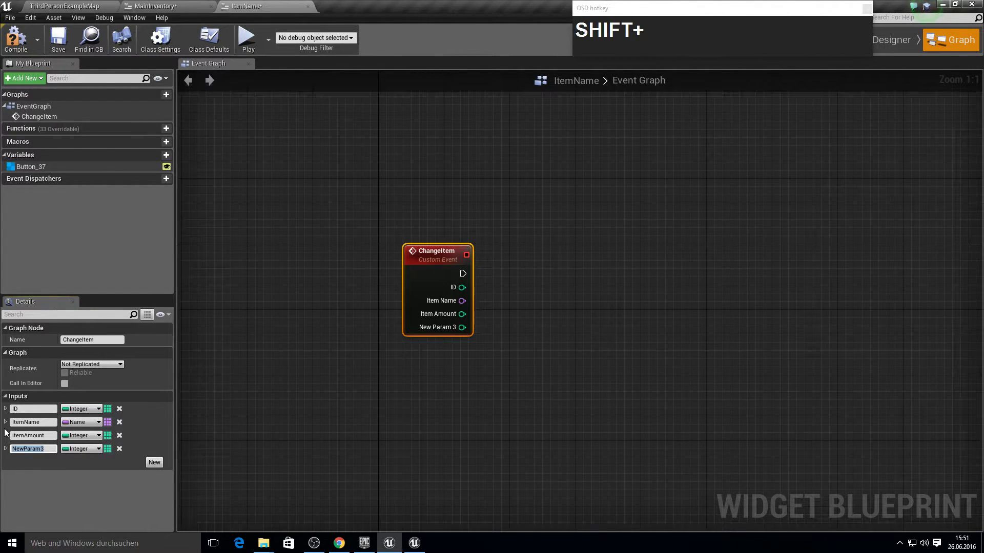
Add a Thumbnail input to ChangeItem and make its type Texture 2D.
{"action": "key", "text": "shift+p"}
{"action": "key", "text": "BackSpace"}
{"action": "type", "text": "Backspacethumbnail"}
{"action": "key", "text": "Return"}
{"action": "left_click", "coordinate": [100, 452]}
{"action": "type", "text": "xture"}
{"action": "left_click", "coordinate": [193, 323]}
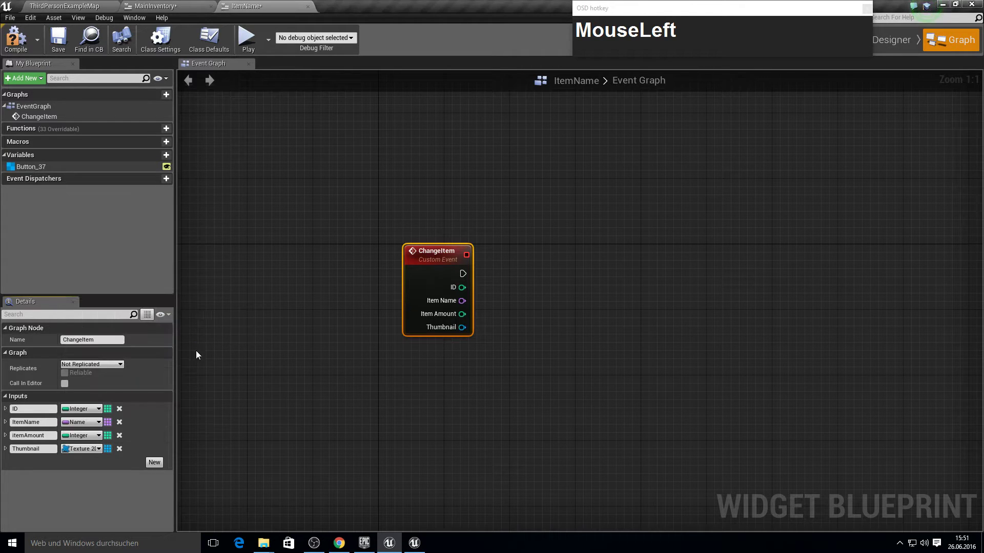
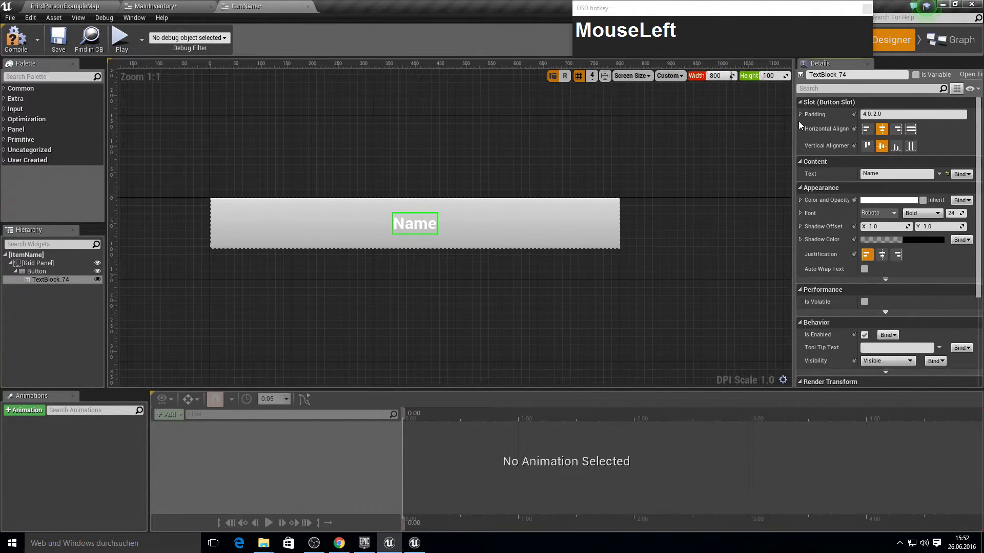
Rename the label text block to ItemName.
{"action": "key", "text": "Delete"}
{"action": "key", "text": "Delete"}
{"action": "key", "text": "Delete"}
{"action": "type", "text": "ItemName"}
{"action": "key", "text": "Return"}
Place the ItemName reference in the graph and add a SetText (Text) node targeting it.
{"action": "left_click_drag", "start_coordinate": [924, 78], "coordinate": [771, 286]}
{"action": "type", "text": "SetText"}
{"action": "key", "text": "Return"}
{"action": "left_click", "coordinate": [831, 318]}
{"action": "key", "text": "Delete"}
{"action": "left_click", "coordinate": [720, 303]}
{"action": "type", "text": "set_text"}
{"action": "key", "text": "Down"}
{"action": "key", "text": "Return"}
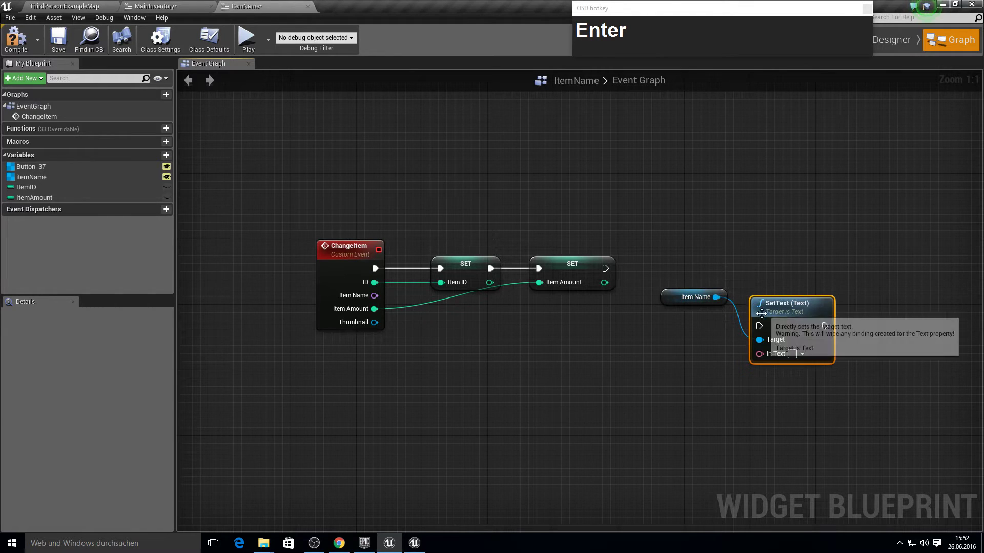
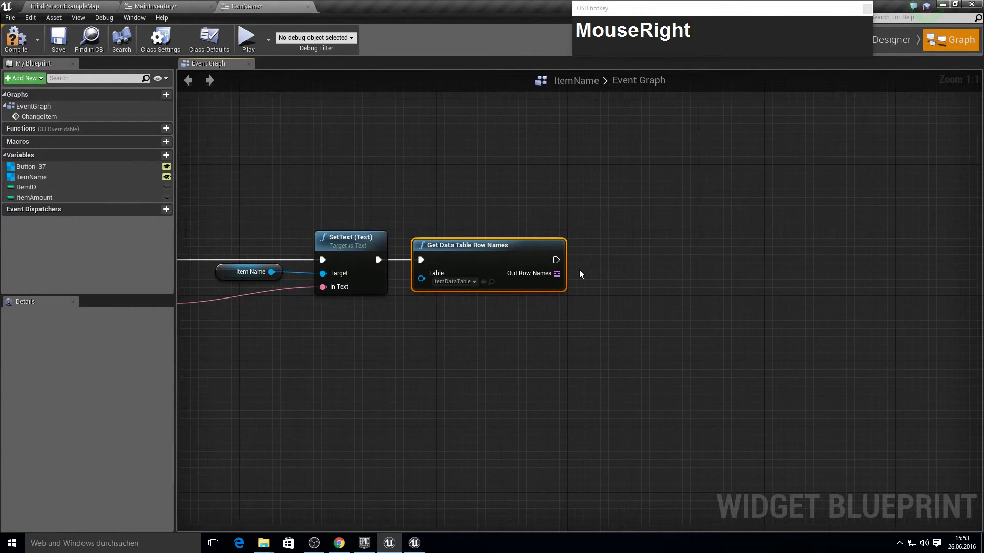
Loop over the ItemDataTable row names with ForEachLoop feeding a Get Data Table Row node.
{"action": "key", "text": "Tab"}
{"action": "key", "text": "F10"}
{"action": "left_click_drag", "start_coordinate": [566, 262], "coordinate": [633, 260]}
{"action": "type", "text": "for_each_lo"}
{"action": "key", "text": "Return"}
{"action": "left_click", "coordinate": [637, 303]}
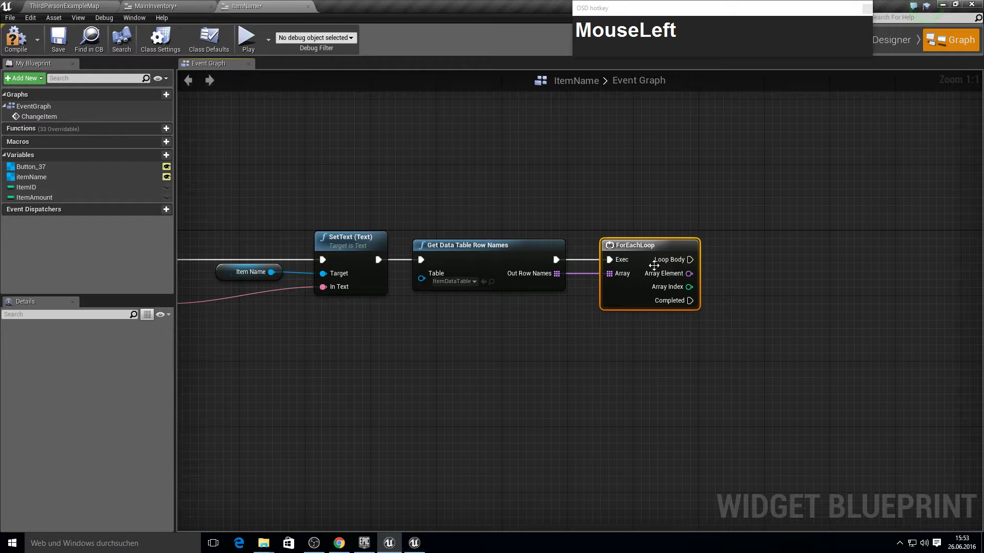
{"action": "type", "text": "get_da"}
{"action": "key", "text": "Return"}
{"action": "left_click", "coordinate": [751, 304]}
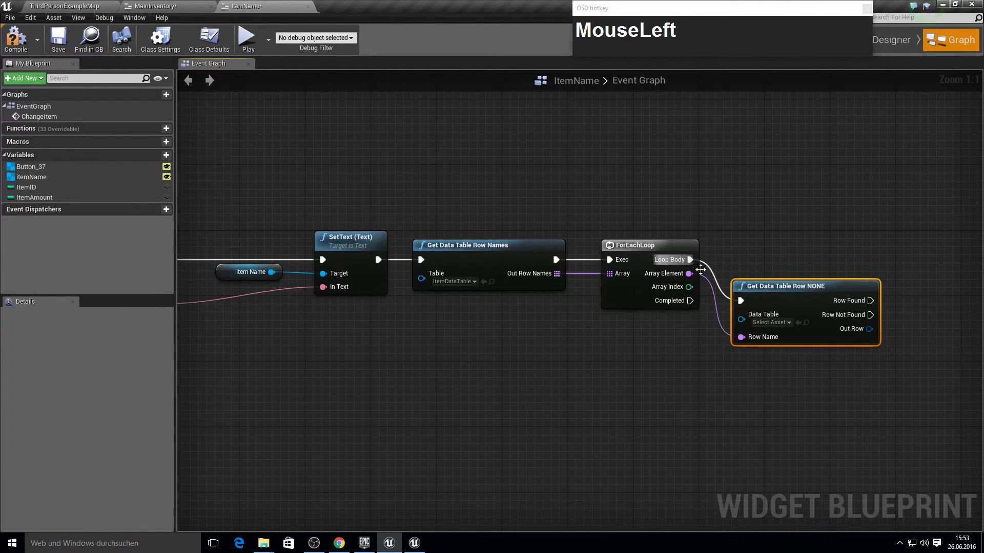
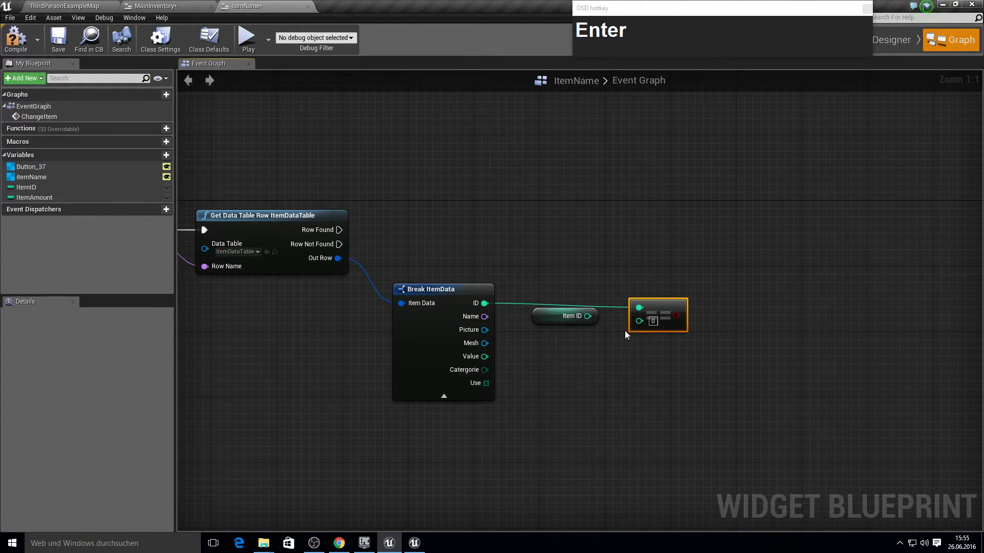
Add a Branch on the ID comparison and run it from Row Found.
{"action": "left_click", "coordinate": [650, 323]}
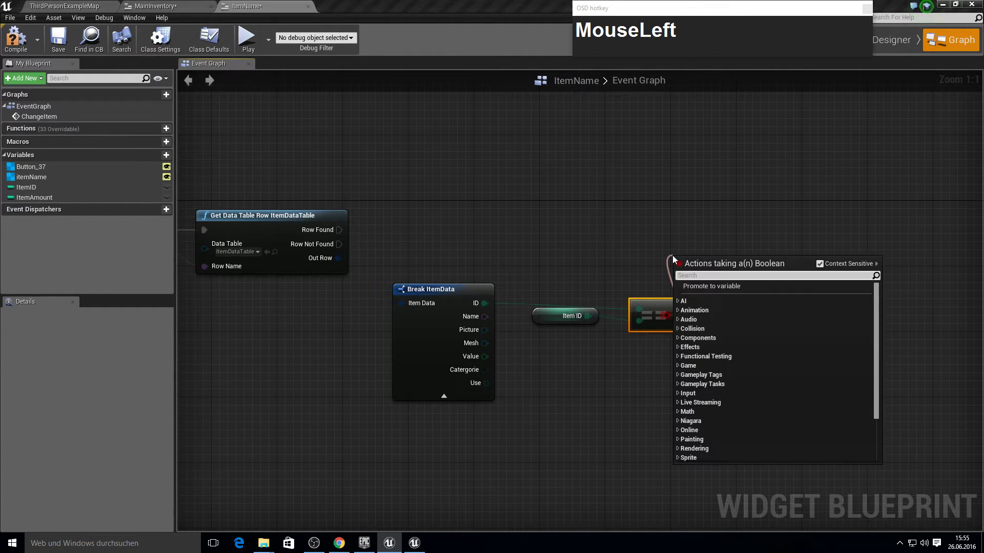
{"action": "type", "text": "MouseLeftbranch"}
{"action": "key", "text": "Return"}
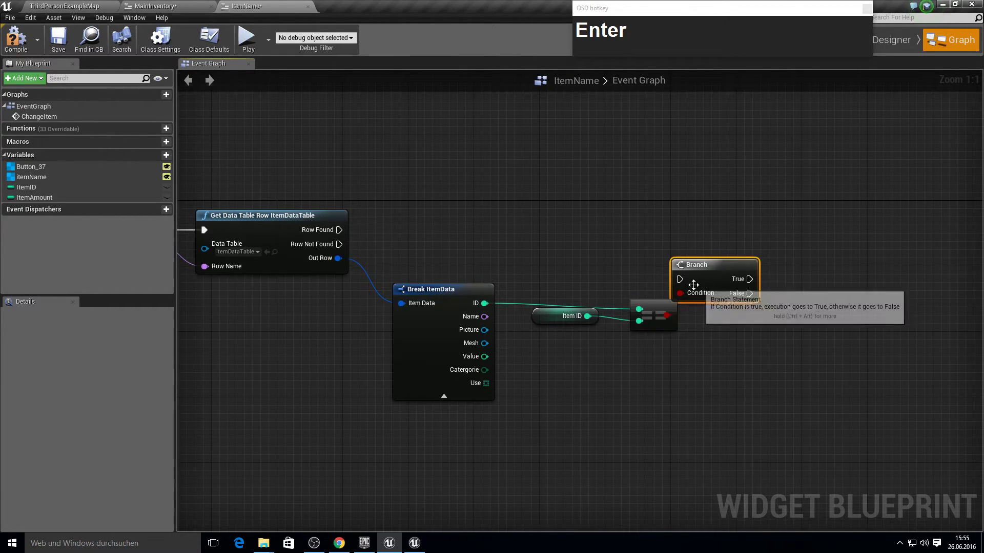
{"action": "left_click_drag", "start_coordinate": [686, 287], "coordinate": [695, 356]}
Multiply the row's Value by an Item Amount getter with an integer multiply node.
{"action": "right_click", "coordinate": [695, 356]}
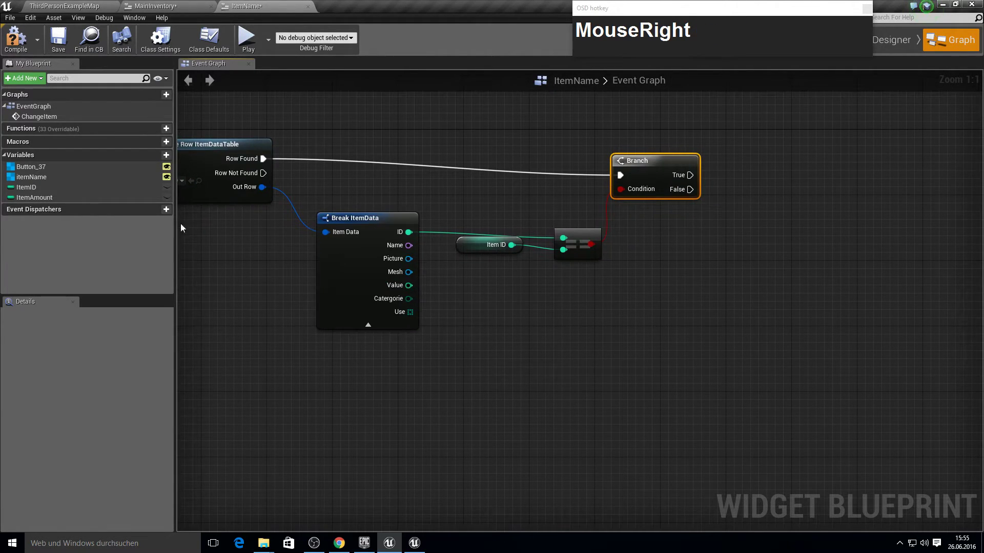
{"action": "left_click_drag", "start_coordinate": [101, 198], "coordinate": [540, 301]}
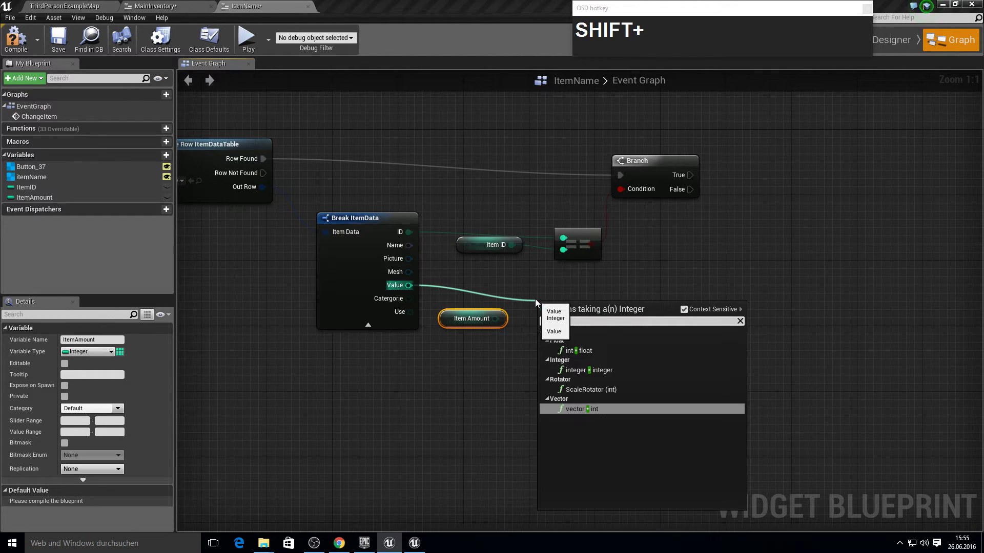
{"action": "key", "text": "Up"}
{"action": "key", "text": "Up"}
{"action": "key", "text": "Up"}
{"action": "key", "text": "Down"}
{"action": "key", "text": "Return"}
{"action": "left_click_drag", "start_coordinate": [561, 330], "coordinate": [545, 289]}
{"action": "right_click", "coordinate": [545, 289]}
Convert the product with ToText (int) and promote the result to a Worth variable.
{"action": "left_click", "coordinate": [534, 291]}
{"action": "type", "text": "MouseLeftto_text"}
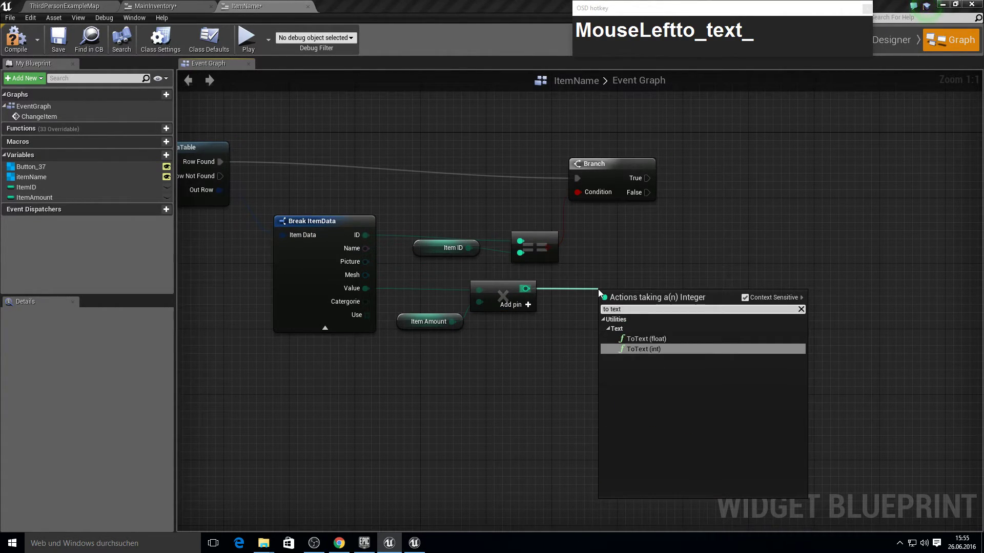
{"action": "key", "text": "Return"}
{"action": "left_click", "coordinate": [638, 292]}
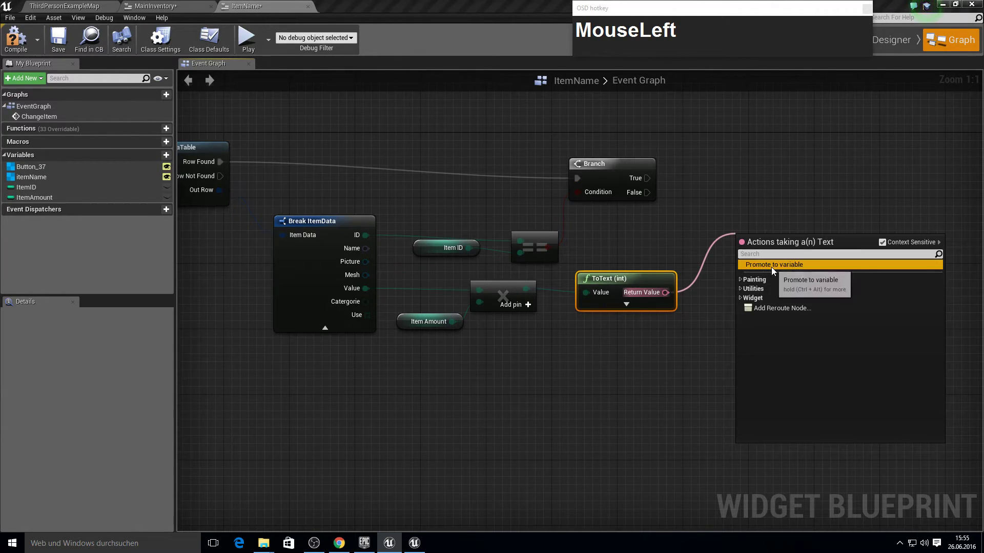
{"action": "type", "text": "Worth"}
{"action": "key", "text": "Return"}
{"action": "left_click_drag", "start_coordinate": [798, 285], "coordinate": [776, 220]}
Return to the MainInventory widget's event graph.
{"action": "key", "text": "F10"}
{"action": "left_click", "coordinate": [26, 49]}
{"action": "key", "text": "F11"}
{"action": "key", "text": "F10"}
Search the Construct node's class list for 'item' to pick the ItemName widget.
{"action": "left_click", "coordinate": [604, 202]}
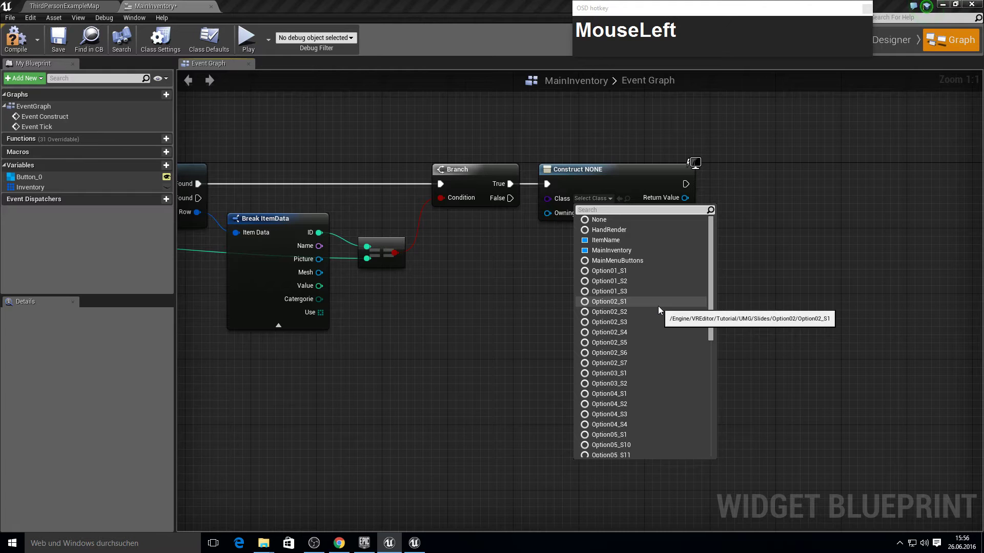
{"action": "type", "text": "item"}
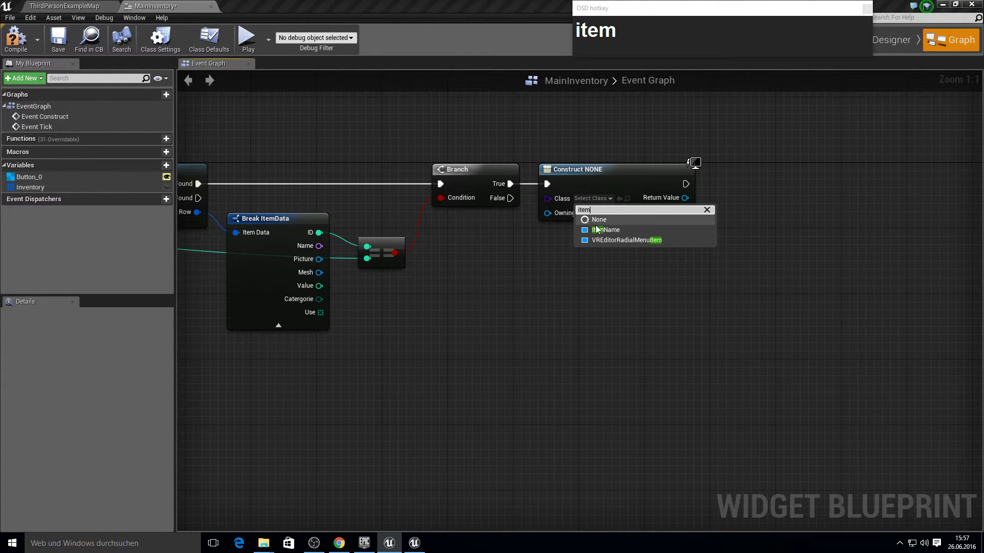
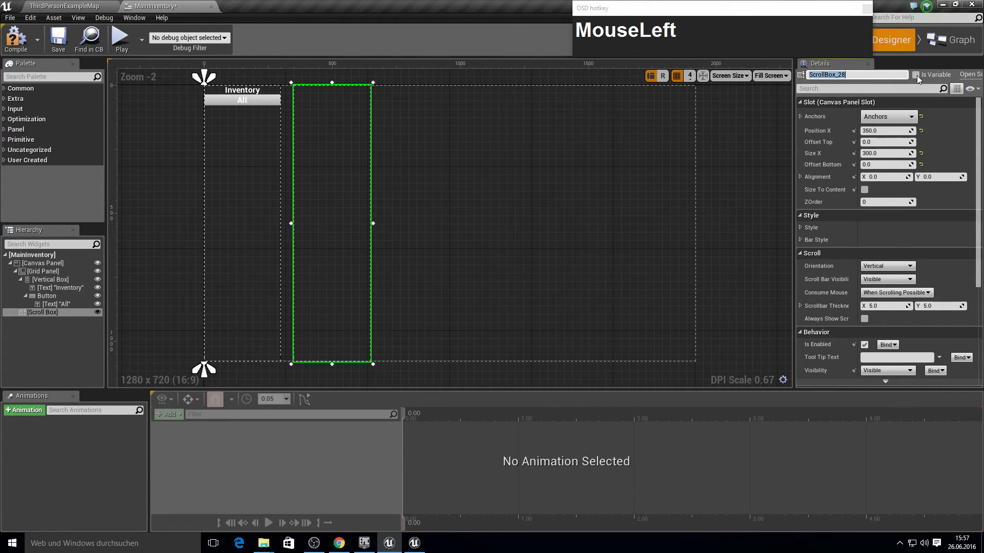
Rename the scroll box to ItemScroll in the Hierarchy.
{"action": "type", "text": "Item"}
{"action": "type", "text": "roll"}
{"action": "key", "text": "Return"}
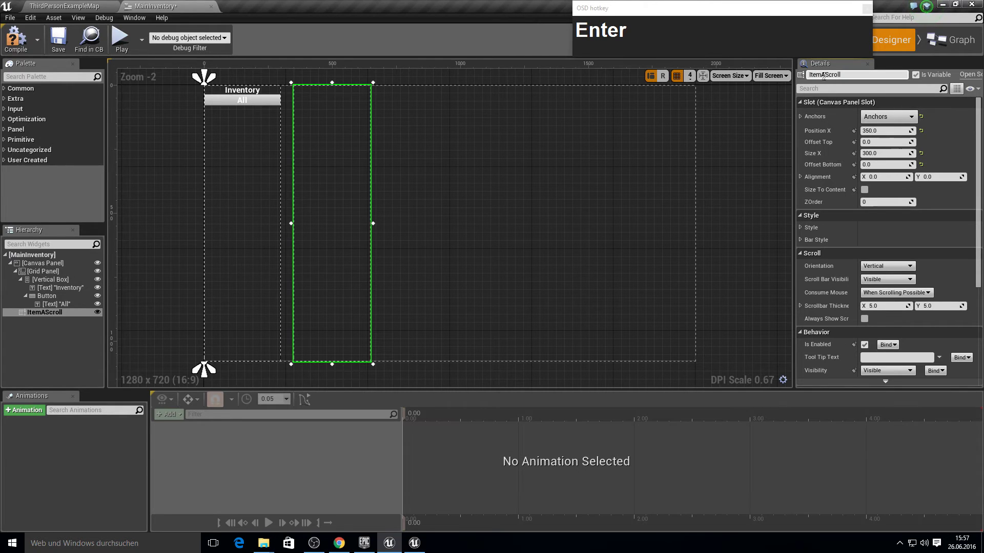
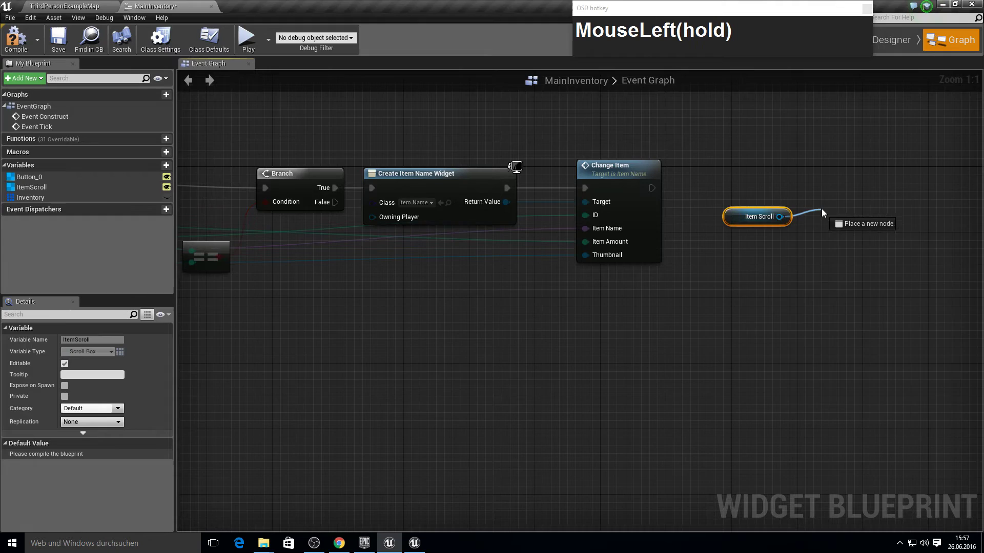
Add an Add Child node putting each created item widget into ItemScroll, and compile.
{"action": "type", "text": "MouseLeft(hold)aMouseLeft(hold)add_cild"}
{"action": "key", "text": "Return"}
{"action": "left_click_drag", "start_coordinate": [834, 243], "coordinate": [750, 206]}
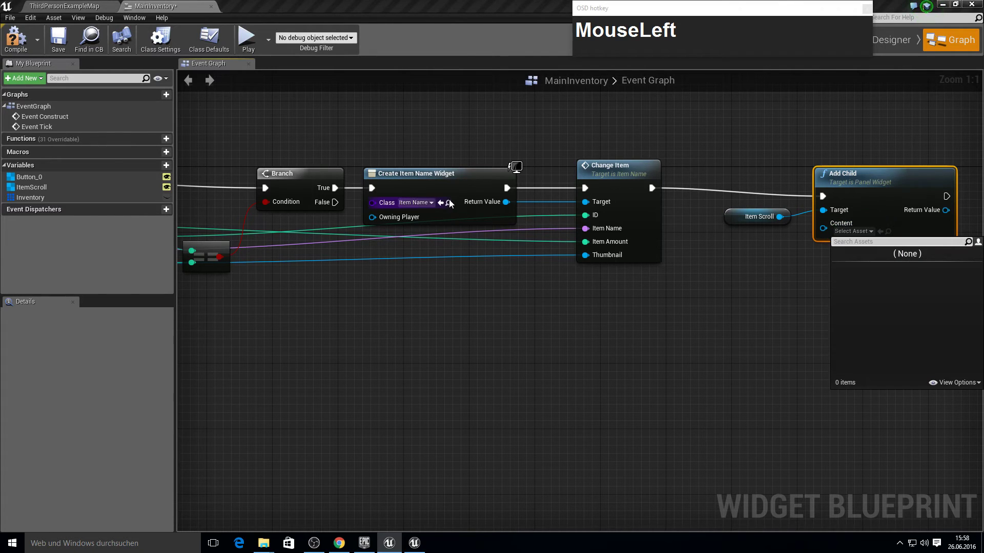
{"action": "left_click_drag", "start_coordinate": [841, 231], "coordinate": [839, 186]}
{"action": "key", "text": "F10"}
In the level editor, set the placed MasterItem's Item ID to 0.
{"action": "left_click", "coordinate": [96, 2]}
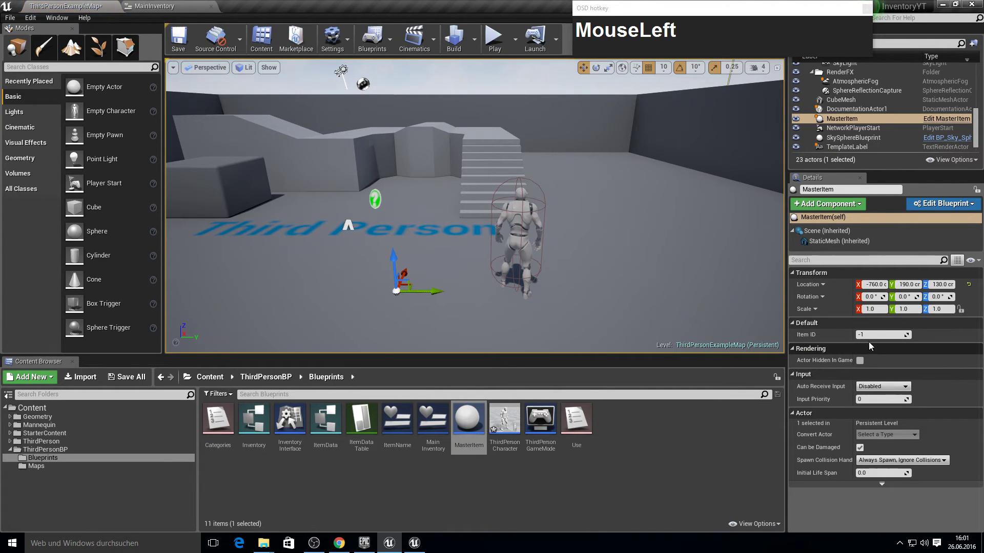
{"action": "key", "text": "KP_0"}
{"action": "key", "text": "Return"}
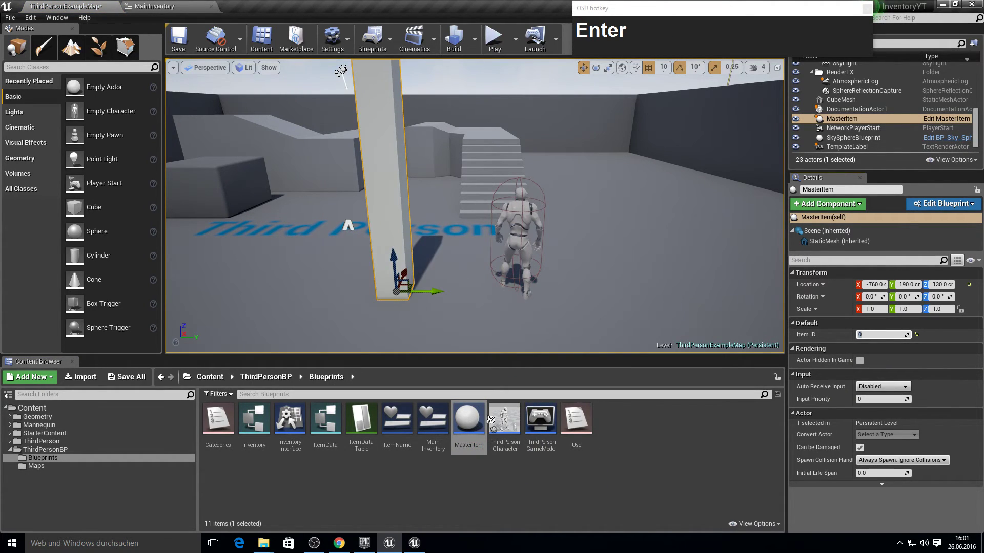
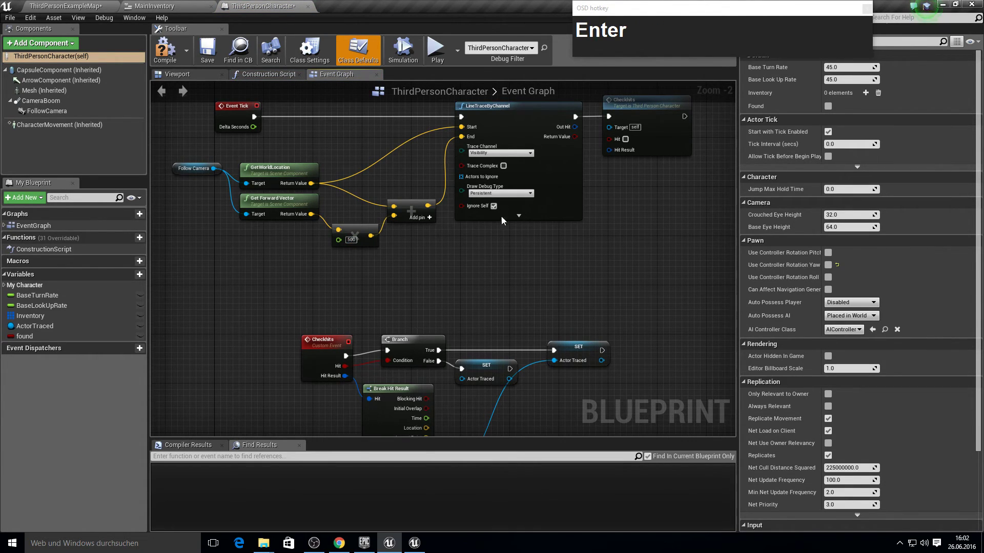
Wire LineTraceByChannel's Out Hit into CheckHits' Hit Result and play-test the traces.
{"action": "left_click", "coordinate": [534, 193]}
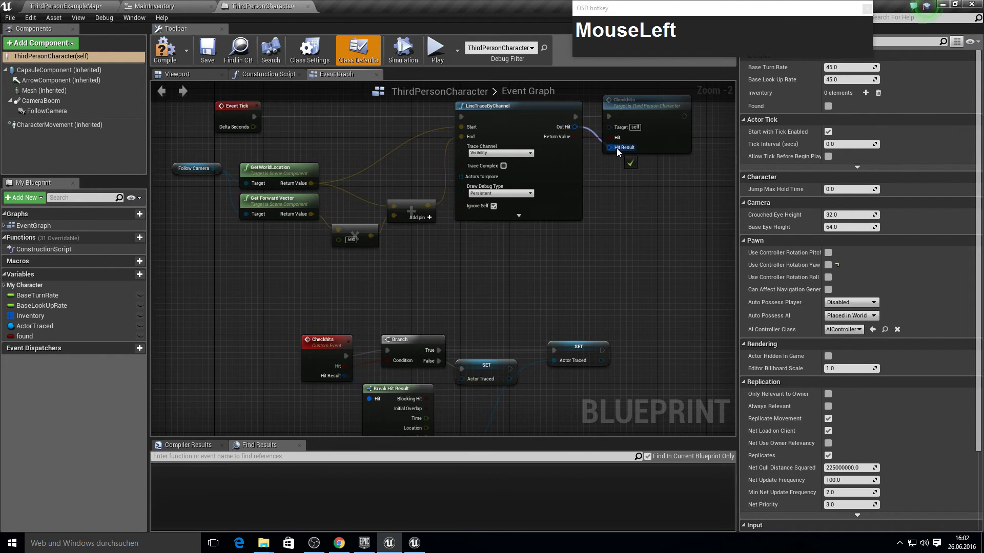
{"action": "right_click", "coordinate": [631, 211]}
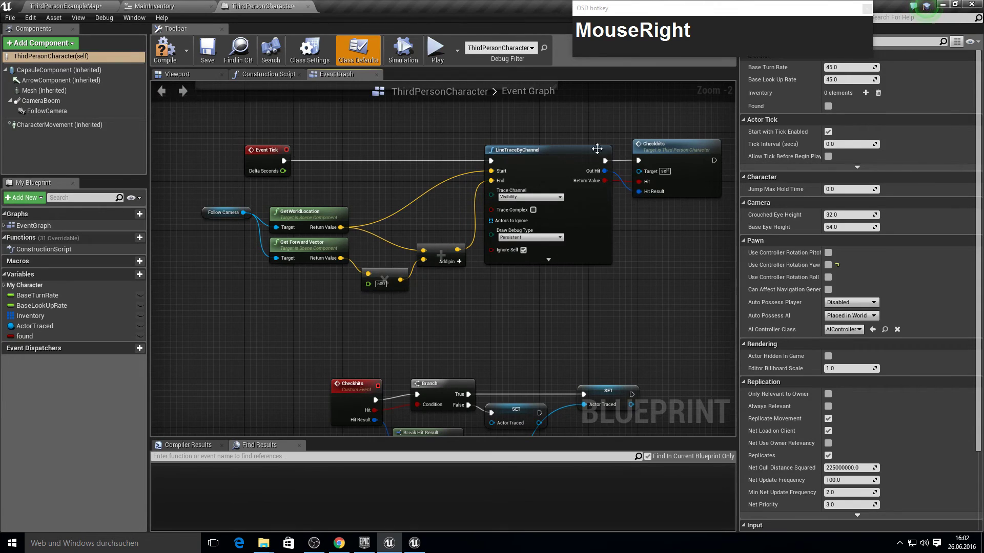
{"action": "left_click", "coordinate": [175, 58]}
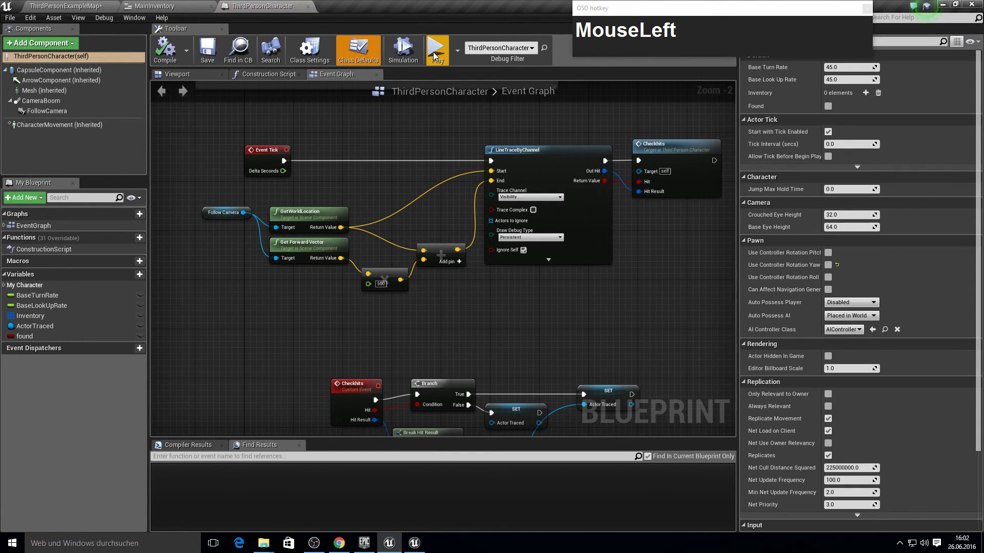
{"action": "key", "text": "w"}
{"action": "type", "text": "we"}
{"action": "key", "text": "Escape"}
Compile and bring up the node menu on empty space in ThirdPersonCharacter's graph.
{"action": "left_click", "coordinate": [479, 480]}
{"action": "key", "text": "F10"}
{"action": "left_click", "coordinate": [270, 4]}
{"action": "right_click", "coordinate": [456, 278]}
Add a 1 keyboard event whose Pressed pin creates a Main Inventory widget.
{"action": "key", "text": "i"}
{"action": "key", "text": "Return"}
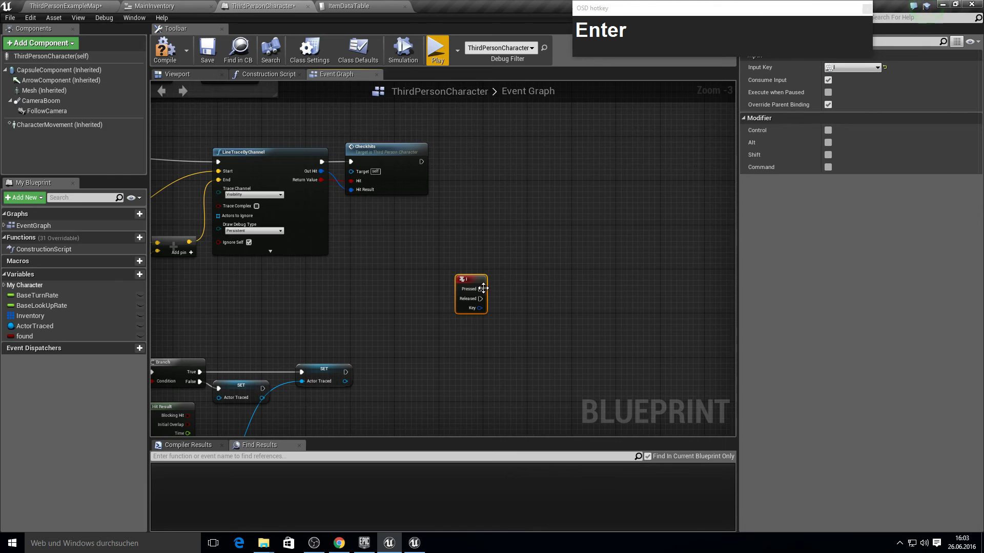
{"action": "left_click", "coordinate": [486, 292]}
{"action": "type", "text": "crea"}
{"action": "key", "text": "BackSpace"}
{"action": "type", "text": "ceate_w"}
{"action": "key", "text": "Return"}
{"action": "left_click", "coordinate": [556, 323]}
Add the widget to the viewport and comment the nodes 'Just for debug'.
{"action": "key", "text": "a"}
{"action": "type", "text": "MouseLeftadd_to_vie"}
{"action": "key", "text": "Return"}
{"action": "left_click", "coordinate": [686, 328]}
{"action": "type", "text": "MouseLeftc"}
{"action": "type", "text": "st_for_d"}
{"action": "key", "text": "BackSpace"}
{"action": "type", "text": "Backspacebug"}
{"action": "key", "text": "Return"}
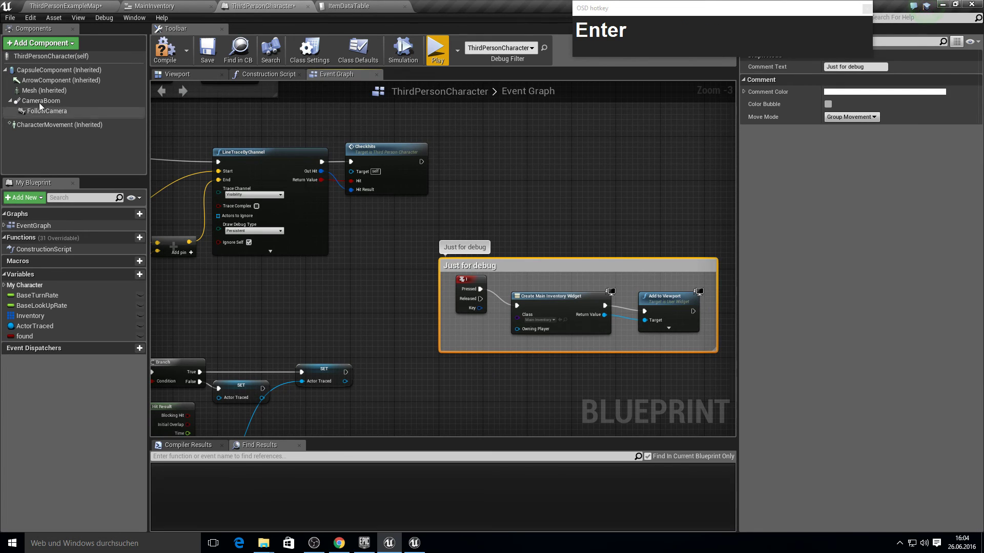
Set the Wood row's ID to 1 in ItemDataTable and return to the level editor.
{"action": "left_click", "coordinate": [157, 59]}
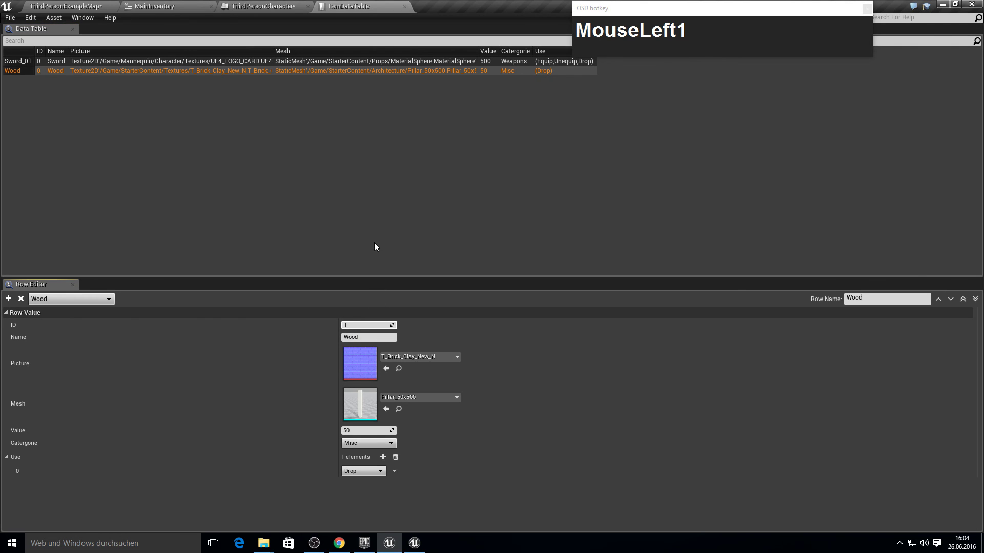
{"action": "key", "text": "Return"}
{"action": "left_click", "coordinate": [228, 176]}
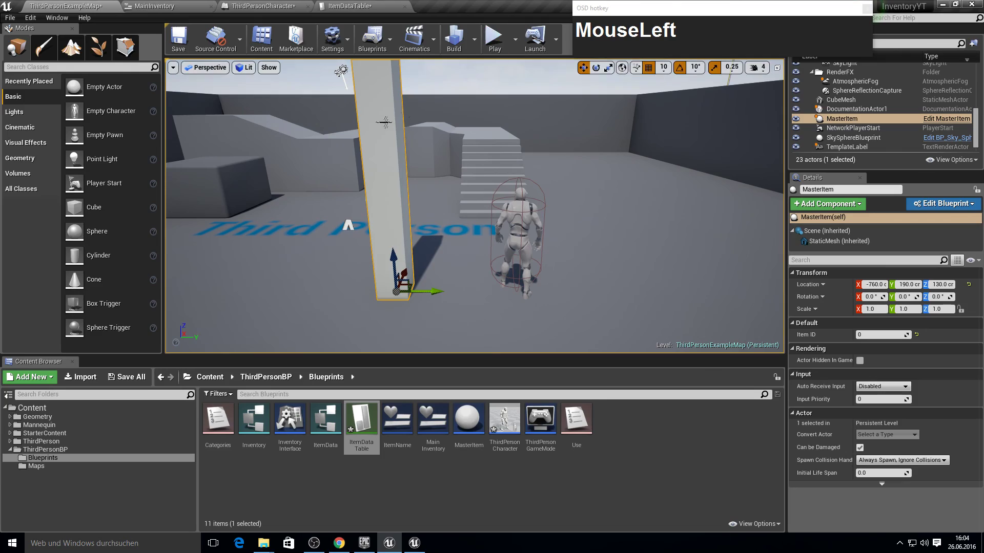
Play the level and bring up the debug inventory listing a Sword button.
{"action": "type", "text": "we"}
{"action": "key", "text": "i"}
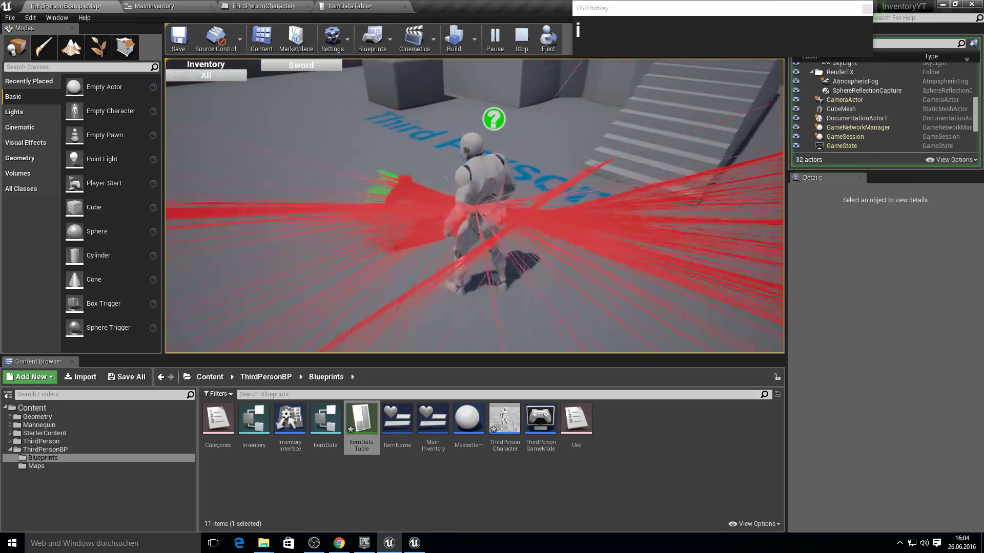